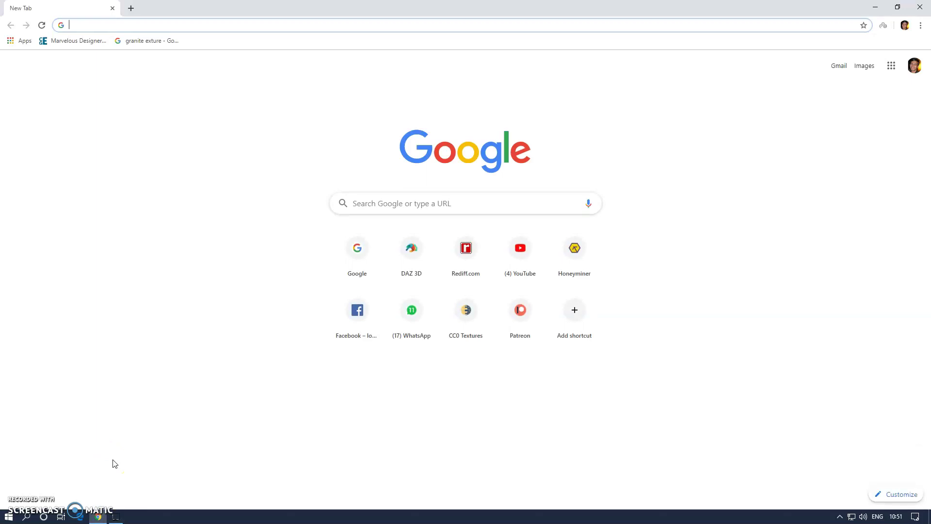
Step: Load the QEMU website at qemu.org in Chrome
{"action": "type", "text": "https/ www.qemu ."}
{"action": "type", "text": "rg"}
{"action": "key", "text": "Return"}
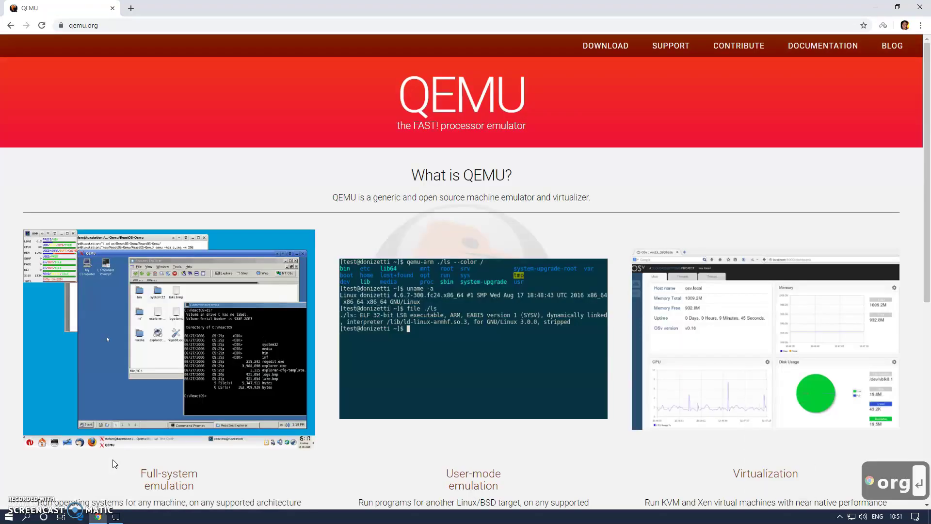
{"action": "key", "text": "Return"}
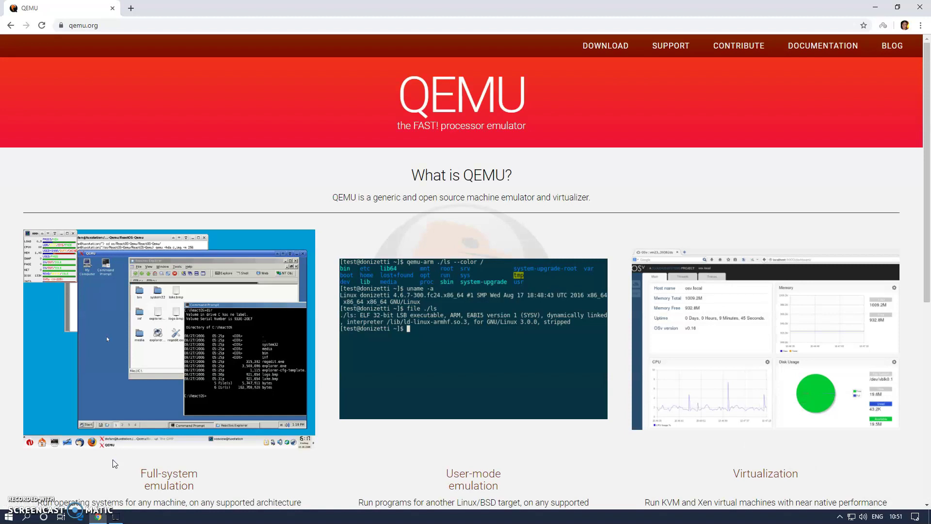
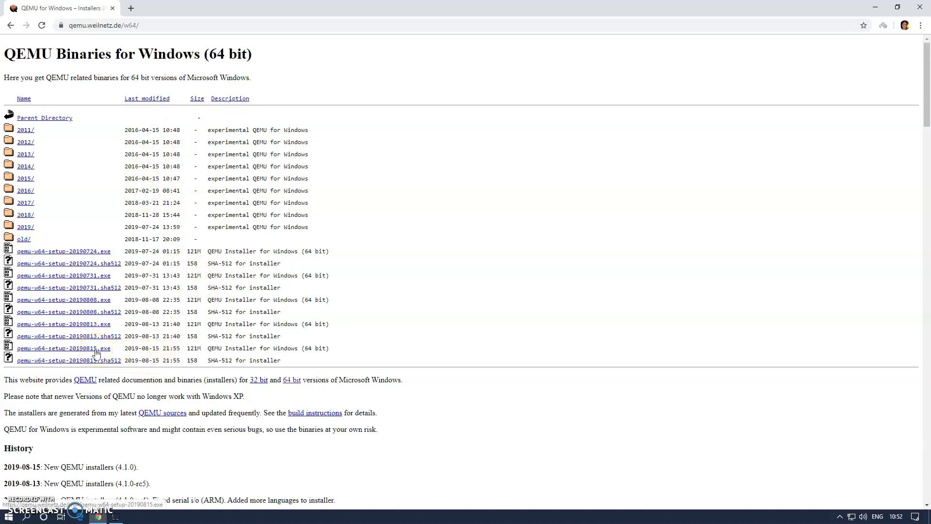
Step: Download qemu-w64-setup-20190815.exe and launch the installer from the downloads bar
{"action": "left_click", "coordinate": [97, 353]}
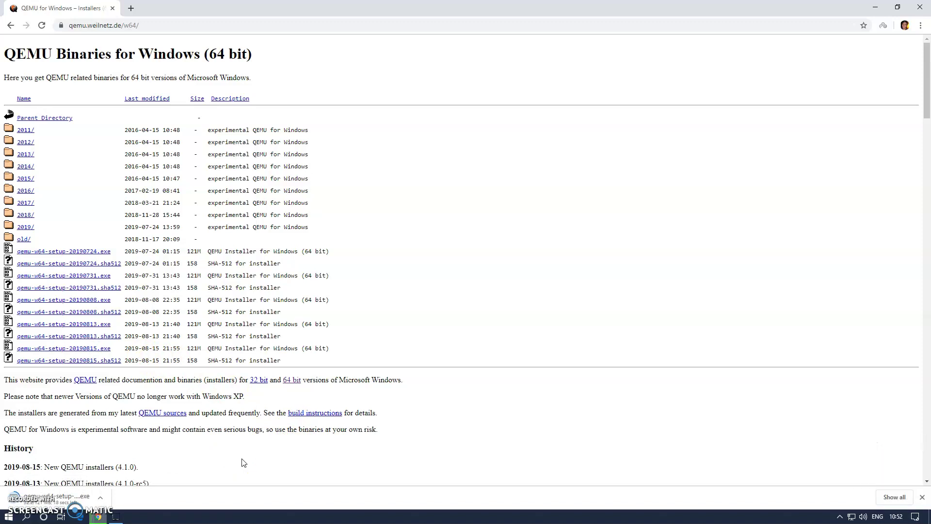
{"action": "scroll", "scroll_direction": "down", "scroll_amount": 3}
{"action": "scroll", "scroll_direction": "down", "scroll_amount": 3}
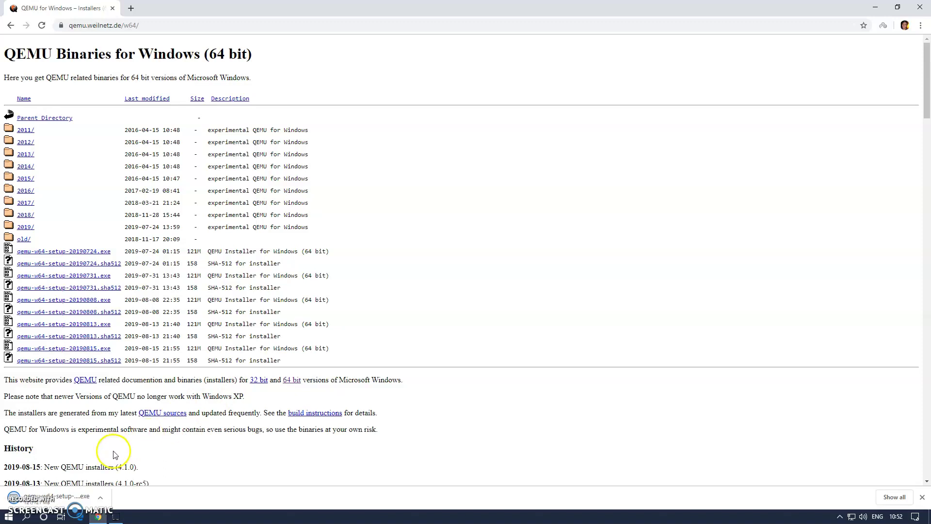
{"action": "left_click", "coordinate": [78, 501]}
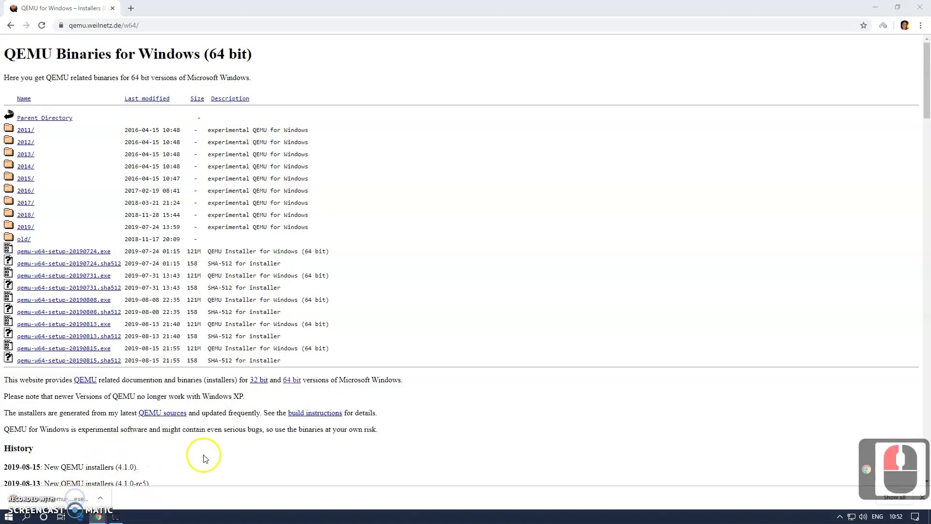
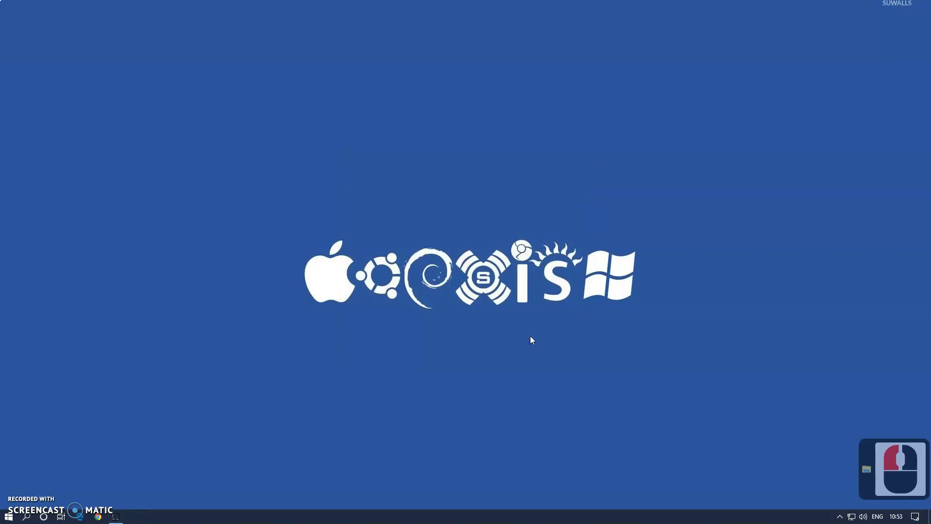
Step: Navigate File Explorer to C:\Program Files\qemu
{"action": "key", "text": "super+e"}
{"action": "double_click", "coordinate": [175, 140]}
{"action": "type", "text": "pro"}
{"action": "key", "text": "Return"}
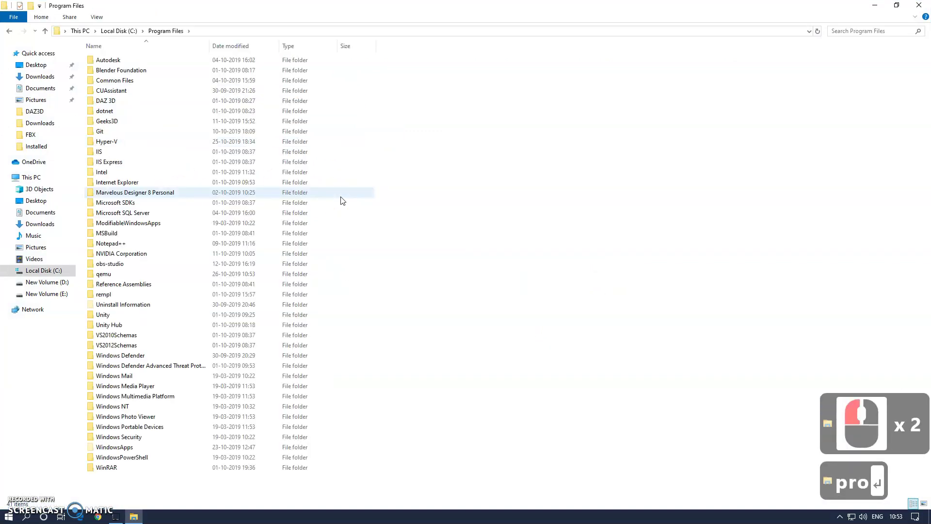
{"action": "type", "text": "e"}
{"action": "double_click", "coordinate": [116, 279]}
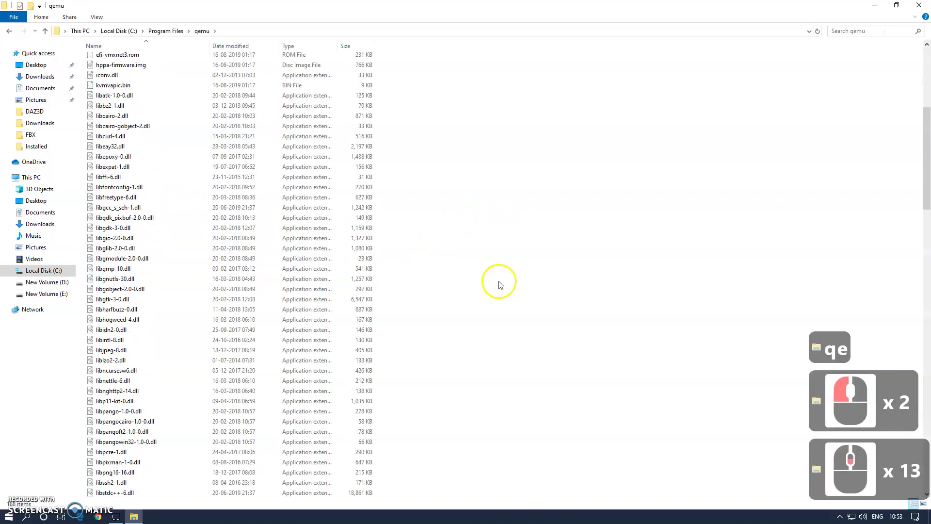
Step: Scroll through the qemu folder browsing the emulator executables
{"action": "scroll", "scroll_direction": "down", "scroll_amount": 3}
{"action": "scroll", "scroll_direction": "down", "scroll_amount": 3}
{"action": "scroll", "scroll_direction": "down", "scroll_amount": 3}
{"action": "scroll", "scroll_direction": "down", "scroll_amount": 3}
{"action": "scroll", "scroll_direction": "down", "scroll_amount": 3}
{"action": "scroll", "scroll_direction": "up", "scroll_amount": 3}
{"action": "scroll", "scroll_direction": "up", "scroll_amount": 3}
{"action": "scroll", "scroll_direction": "down", "scroll_amount": 3}
{"action": "scroll", "scroll_direction": "down", "scroll_amount": 3}
{"action": "scroll", "scroll_direction": "down", "scroll_amount": 3}
{"action": "scroll", "scroll_direction": "up", "scroll_amount": 3}
{"action": "scroll", "scroll_direction": "down", "scroll_amount": 3}
{"action": "left_click", "coordinate": [157, 162]}
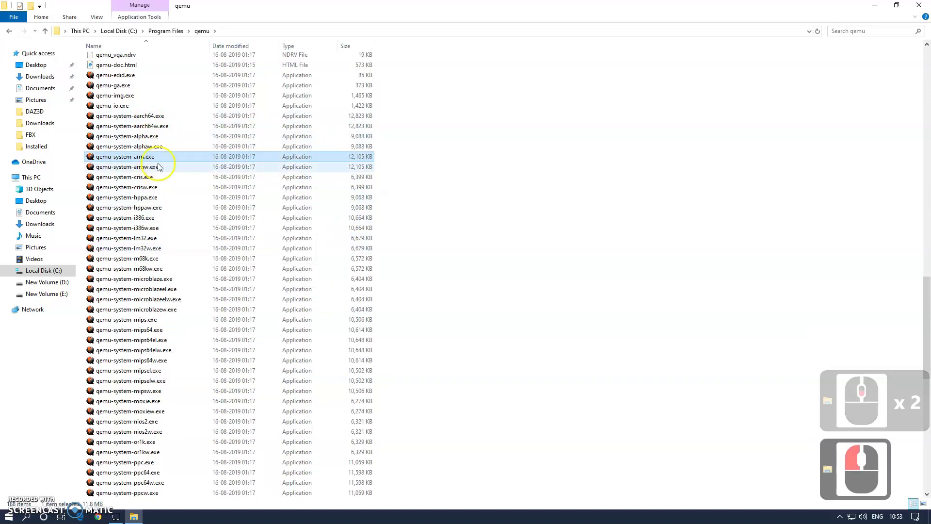
{"action": "scroll", "scroll_direction": "up", "scroll_amount": 3}
{"action": "scroll", "scroll_direction": "down", "scroll_amount": 3}
{"action": "left_click", "coordinate": [157, 200]}
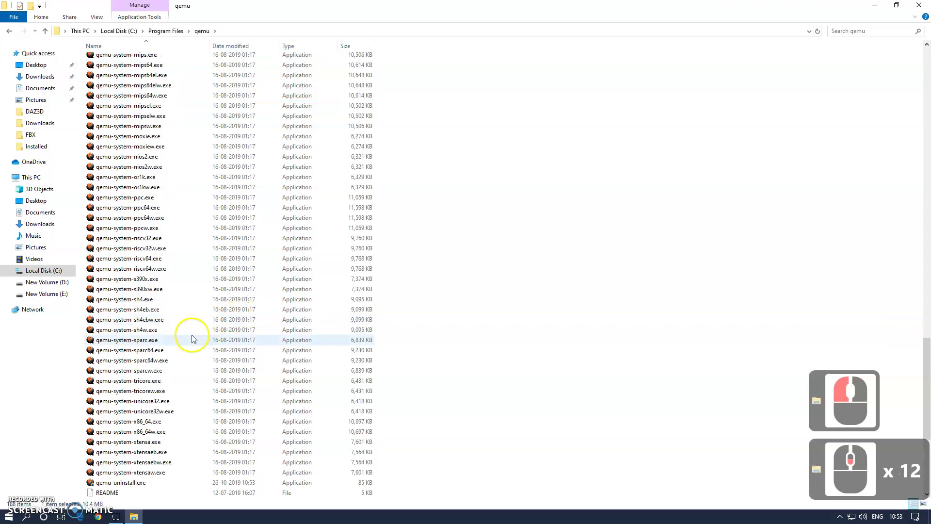
{"action": "left_click", "coordinate": [166, 354]}
Step: Select qemu-system-x86_64.exe to see its details
{"action": "scroll", "scroll_direction": "down", "scroll_amount": 3}
{"action": "left_click", "coordinate": [167, 426]}
{"action": "left_click", "coordinate": [171, 439]}
{"action": "left_click", "coordinate": [170, 425]}
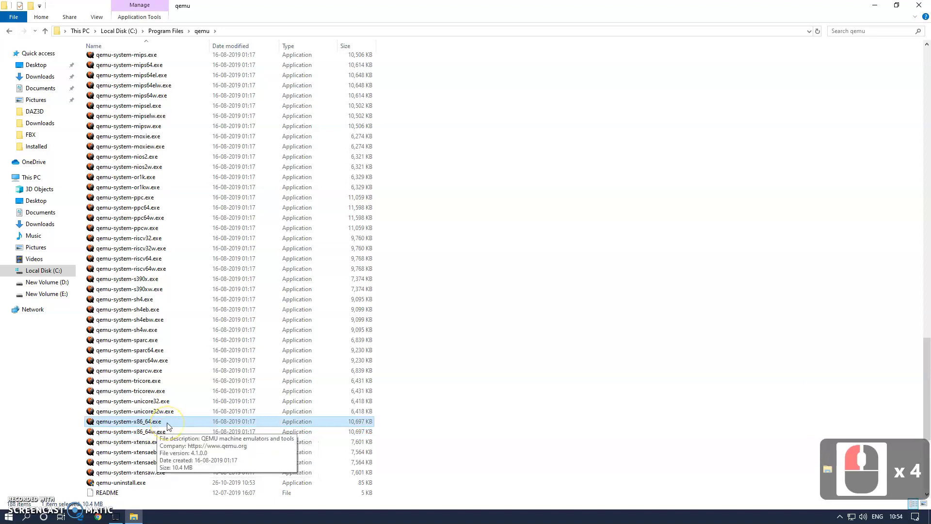
{"action": "double_click", "coordinate": [172, 426]}
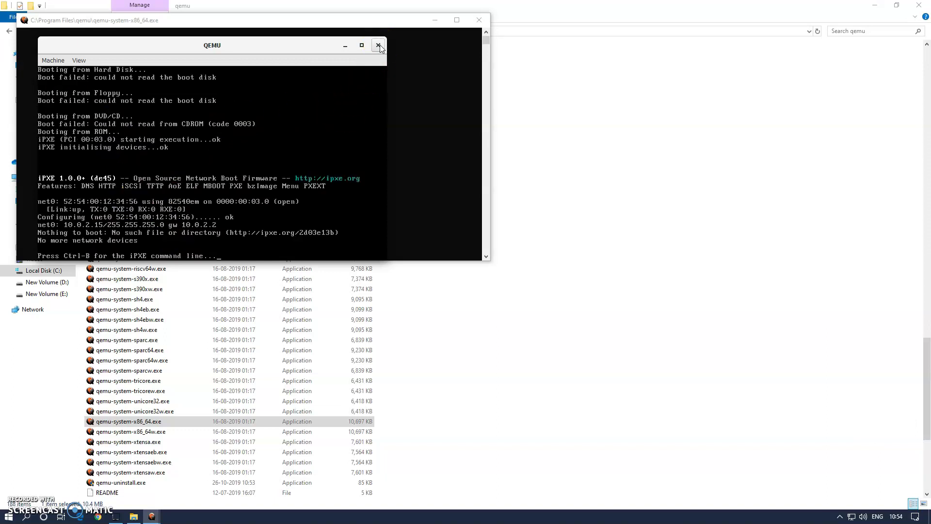
{"action": "left_click", "coordinate": [384, 49]}
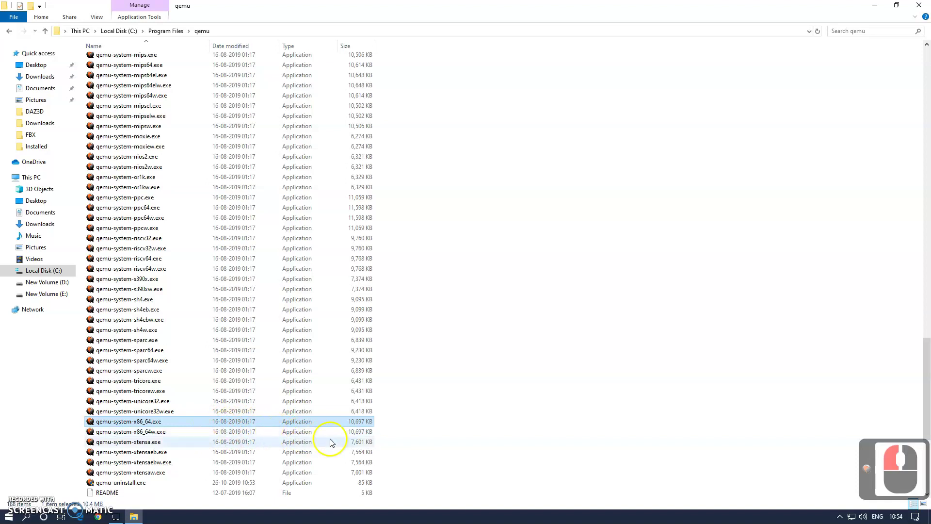
Step: Launch a Command Prompt window via Run with cmd
{"action": "key", "text": "super+r"}
{"action": "type", "text": "cmd"}
{"action": "key", "text": "Return"}
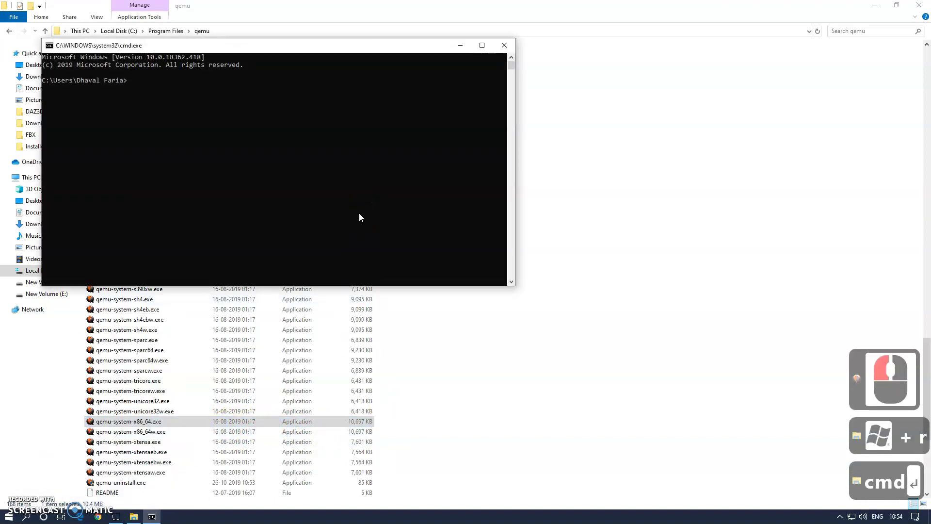
{"action": "key", "text": "super+Return"}
Step: Run qemu-system-x86_64 and find it is not recognized
{"action": "type", "text": "emu-system"}
{"action": "type", "text": "x"}
{"action": "key", "text": "Up"}
{"action": "key", "text": "Right"}
{"action": "key", "text": "Right"}
{"action": "key", "text": "Left"}
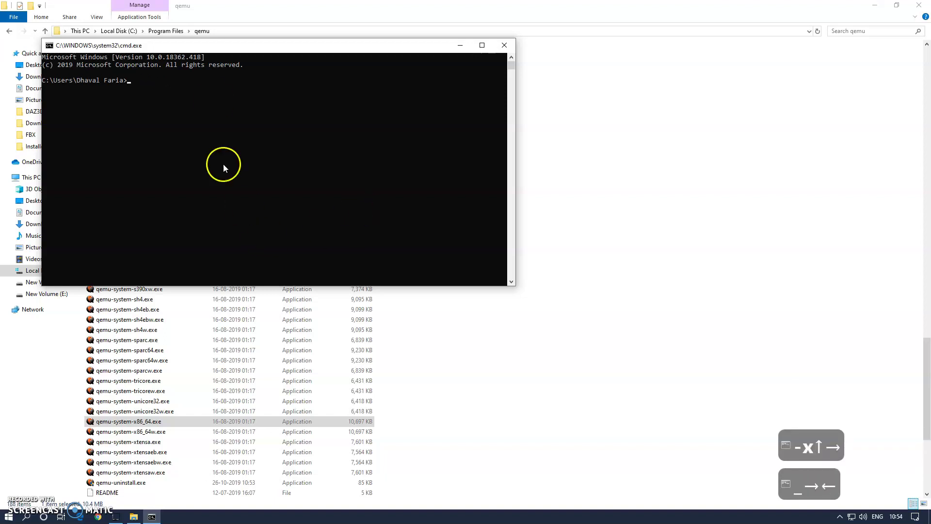
{"action": "left_click", "coordinate": [268, 49]}
{"action": "left_click", "coordinate": [366, 83]}
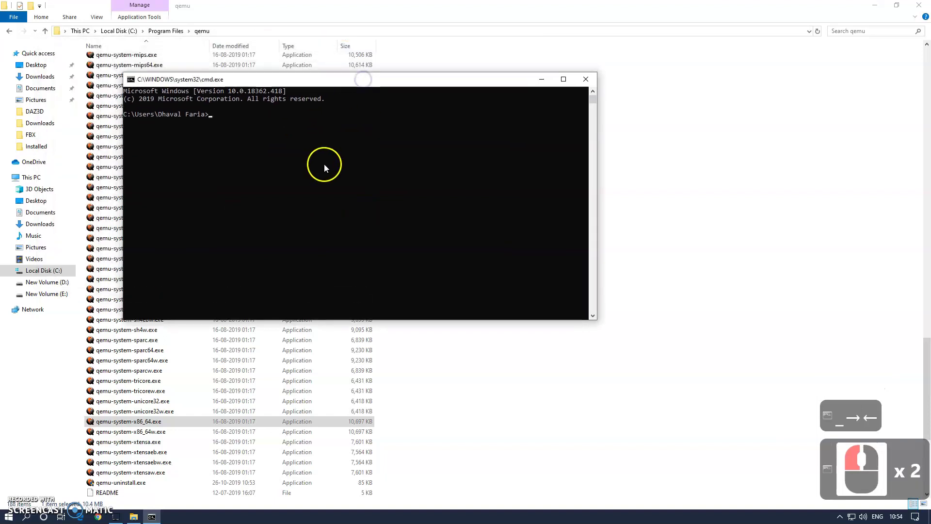
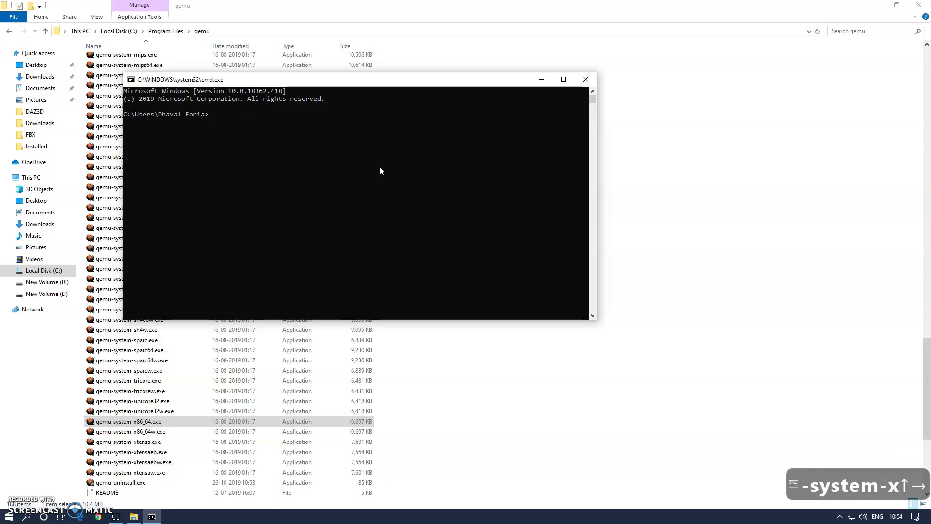
{"action": "key", "text": "Num_Lock"}
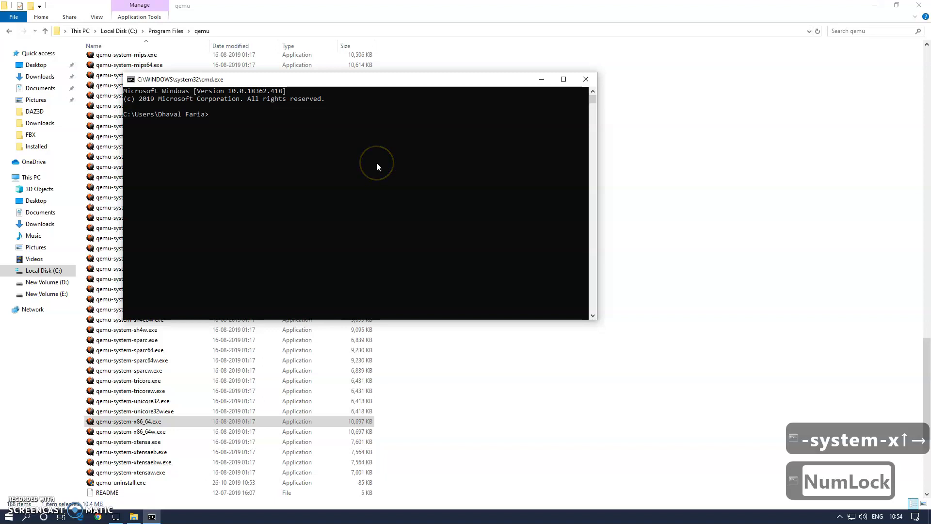
{"action": "key", "text": "Up"}
{"action": "key", "text": "Down"}
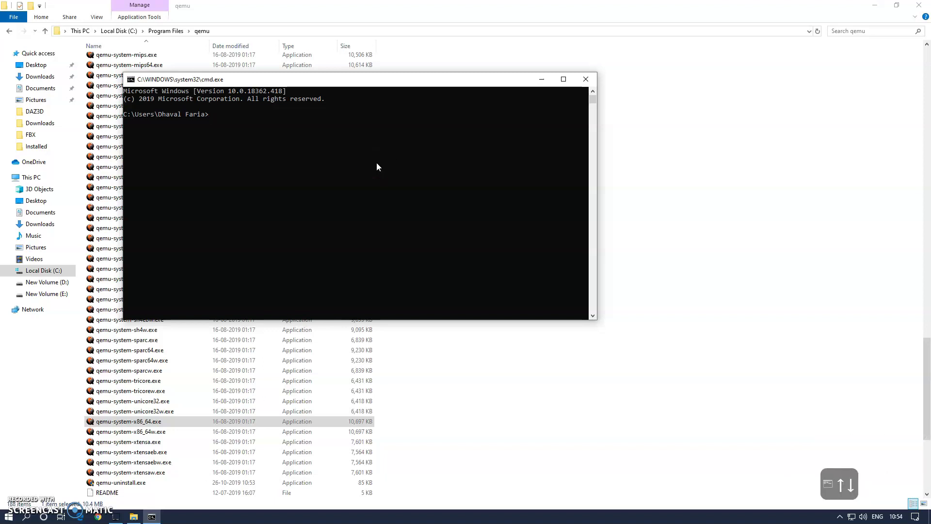
{"action": "type", "text": "qemu"}
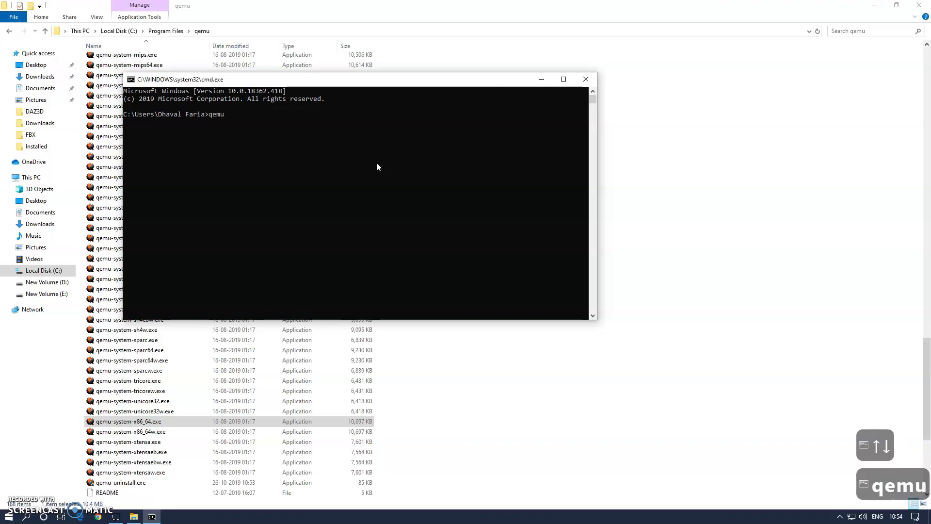
{"action": "type", "text": "system-x"}
{"action": "type", "text": "6"}
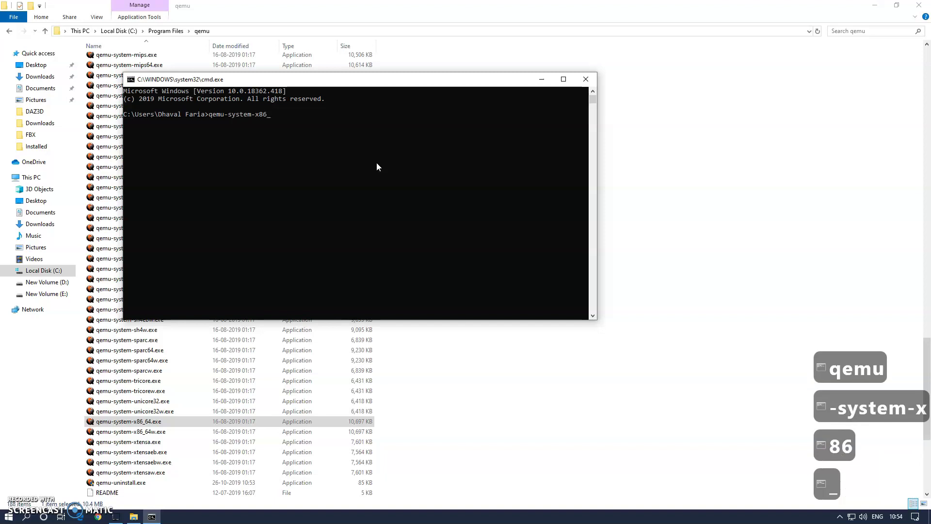
{"action": "type", "text": "4"}
{"action": "key", "text": "Return"}
Step: Run qemu-system-x86_64.exe and find it is also not recognized
{"action": "key", "text": "Return"}
{"action": "key", "text": "BackSpace"}
{"action": "key", "text": "Return"}
{"action": "key", "text": "BackSpace"}
{"action": "key", "text": "Return"}
{"action": "key", "text": "BackSpace"}
{"action": "type", "text": "exe"}
{"action": "key", "text": "Return"}
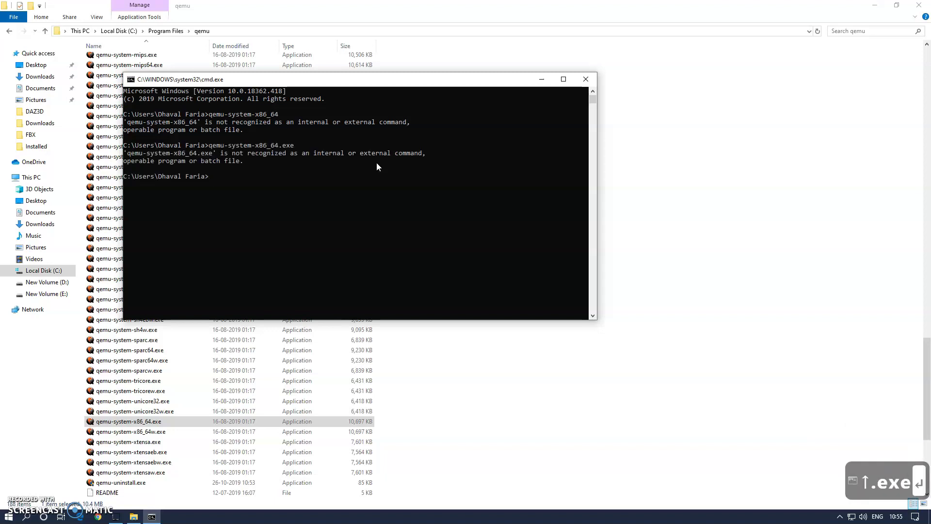
Step: Close the Command Prompt with exit
{"action": "type", "text": "xit"}
{"action": "key", "text": "Return"}
{"action": "key", "text": "Return"}
{"action": "left_click", "coordinate": [433, 174]}
{"action": "key", "text": "BackSpace"}
{"action": "key", "text": "Return"}
{"action": "key", "text": "alt+d"}
{"action": "key", "text": "ctrl+c"}
{"action": "type", "text": "exit ↩"}
{"action": "left_click", "coordinate": [509, 227]}
Step: Open This PC's Properties to reach the Windows System Control Panel page
{"action": "type", "text": "exit ↩"}
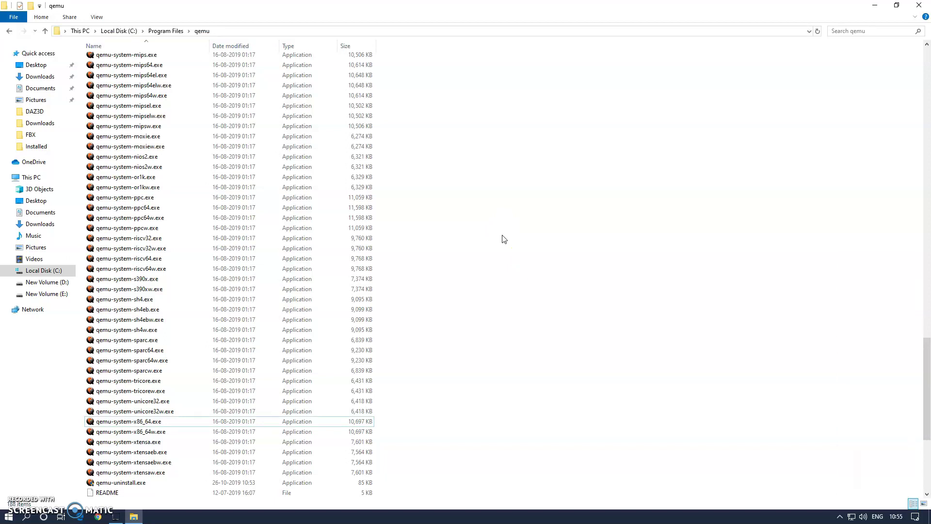
{"action": "left_click", "coordinate": [506, 239]}
{"action": "key", "text": "ctrl+w"}
{"action": "key", "text": "super+e"}
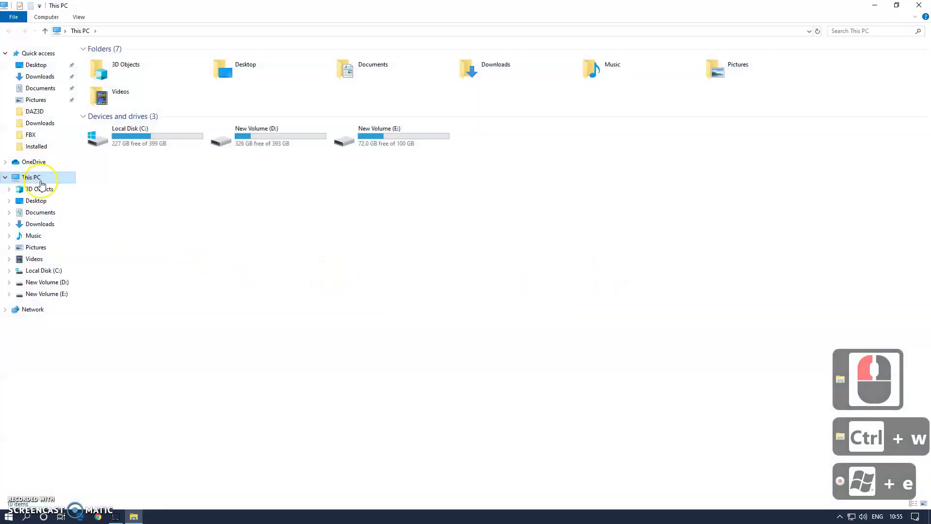
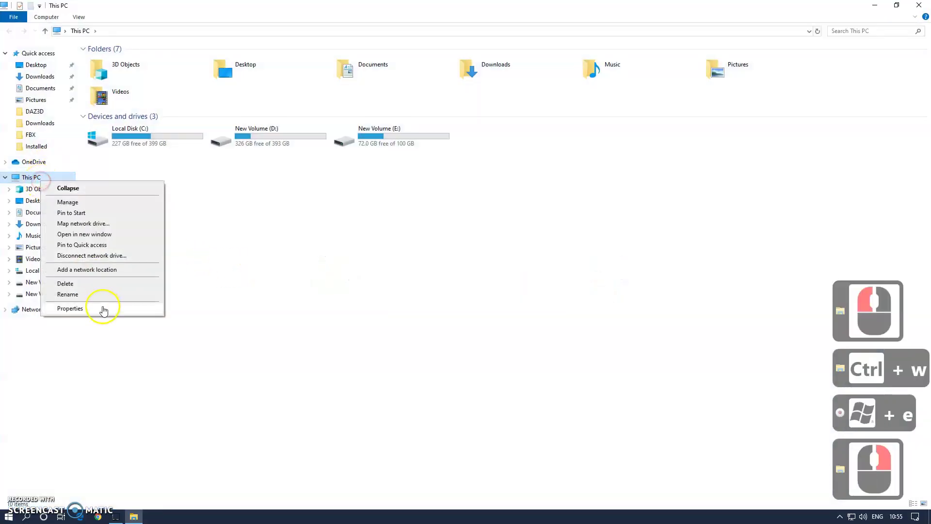
{"action": "left_click", "coordinate": [107, 314]}
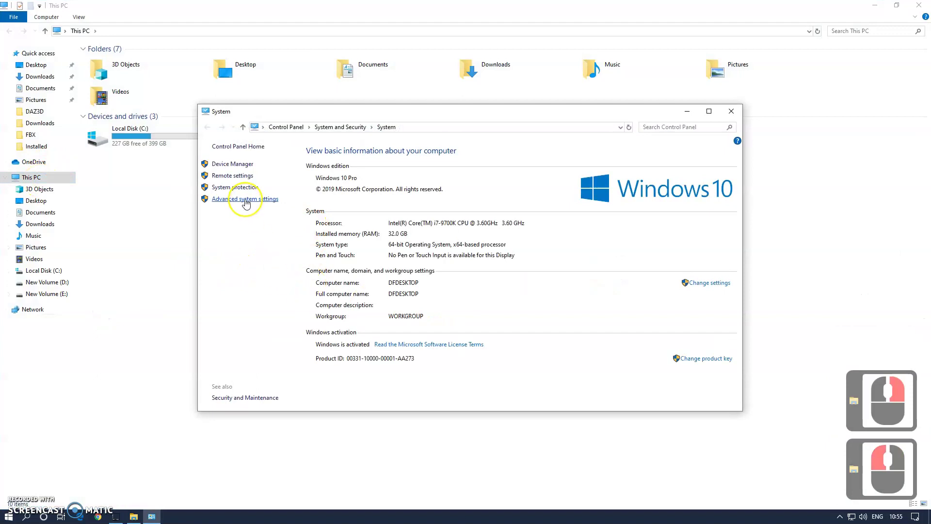
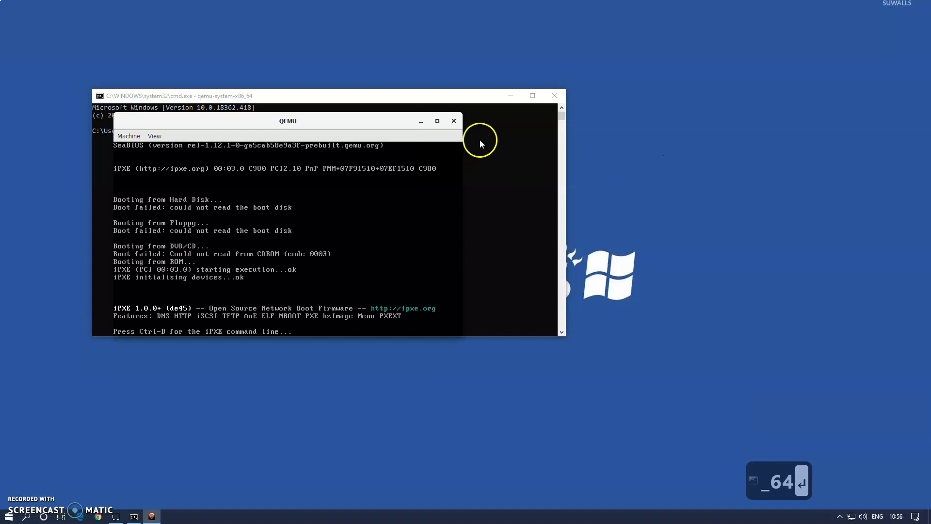
Step: Move to the C: drive root with cd\ and launch qemu-system-x86_64 from there
{"action": "key", "text": "Return"}
{"action": "left_click", "coordinate": [456, 125]}
{"action": "type", "text": "cd\\"}
{"action": "key", "text": "Return"}
{"action": "key", "text": "Return"}
{"action": "key", "text": "Up"}
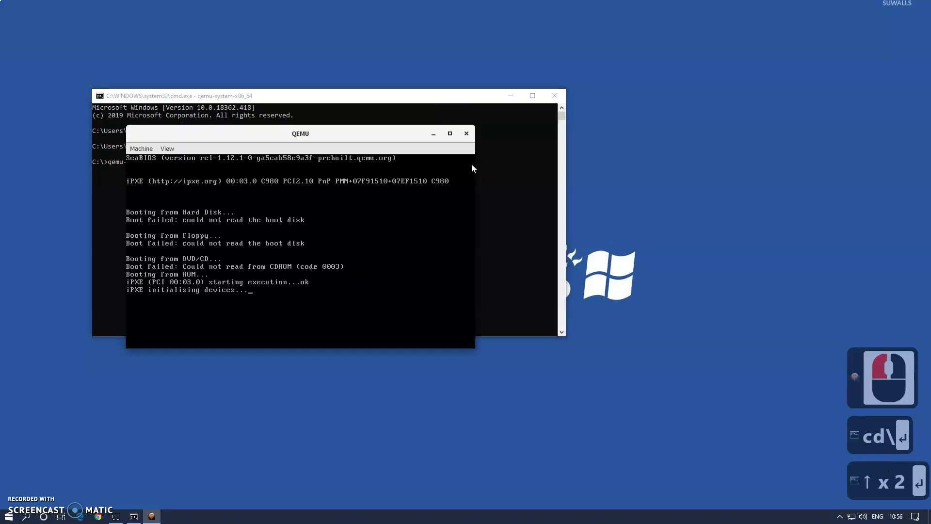
{"action": "key", "text": "BackSpace"}
{"action": "key", "text": "Return"}
Step: Switch to drive D: and launch qemu-system-x86_64 again, then close the QEMU window
{"action": "left_click", "coordinate": [471, 138]}
{"action": "type", "text": ":"}
{"action": "key", "text": "Return"}
{"action": "type", "text": ":"}
{"action": "key", "text": "Return"}
{"action": "key", "text": "Up"}
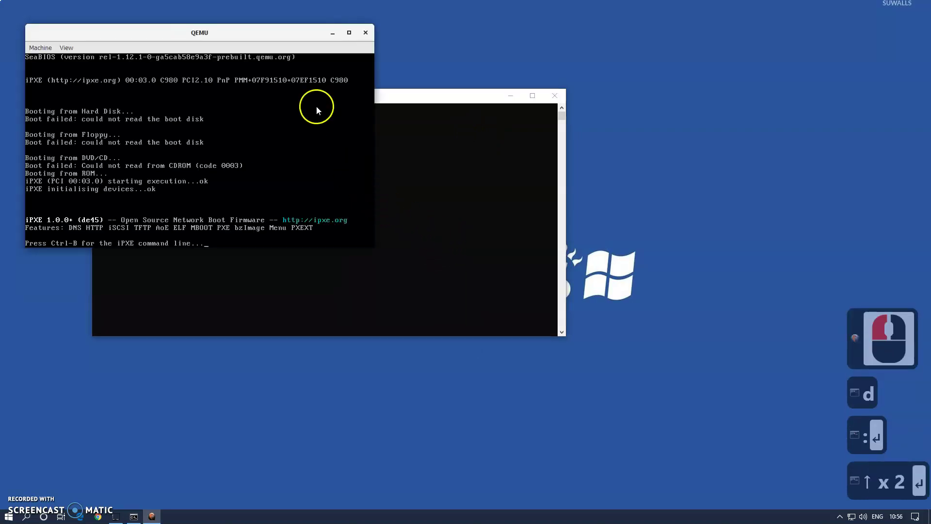
{"action": "type", "text": ":"}
{"action": "key", "text": "Return"}
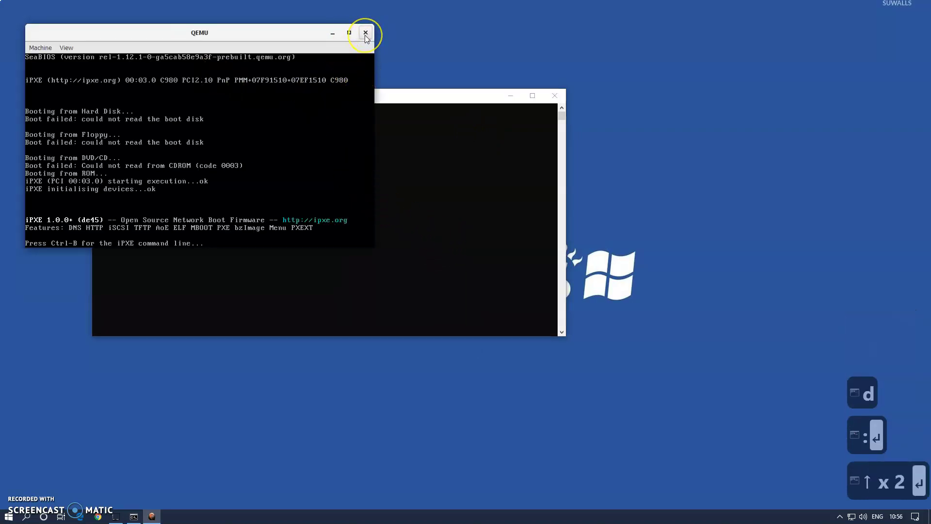
{"action": "type", "text": ":"}
{"action": "key", "text": "Return"}
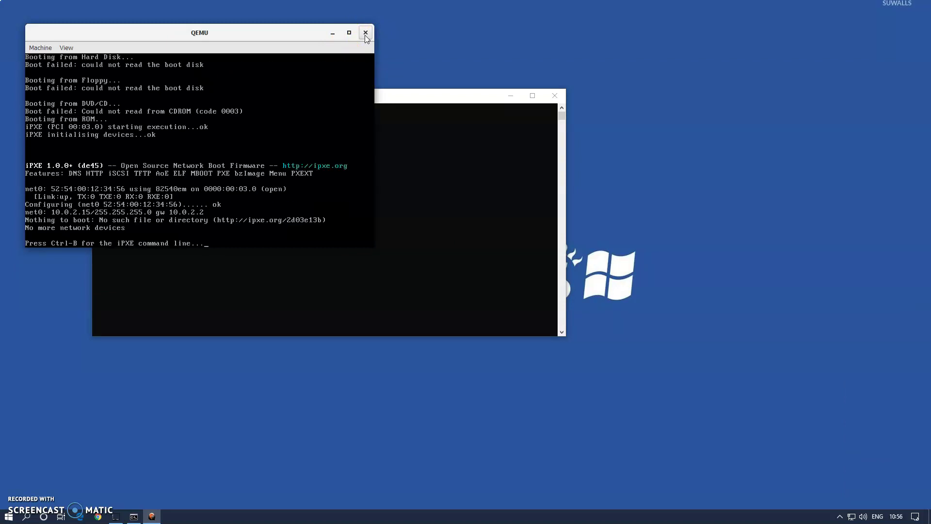
{"action": "left_click_drag", "start_coordinate": [368, 39], "coordinate": [407, 218]}
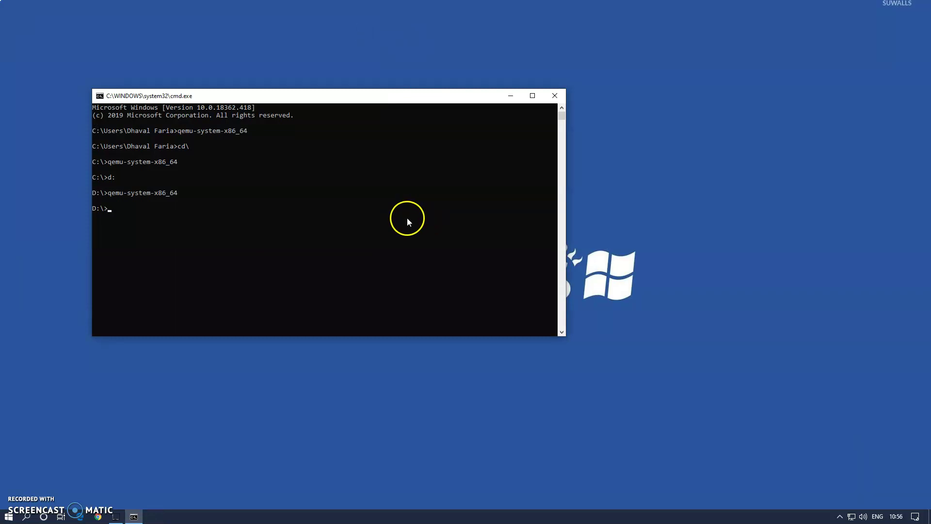